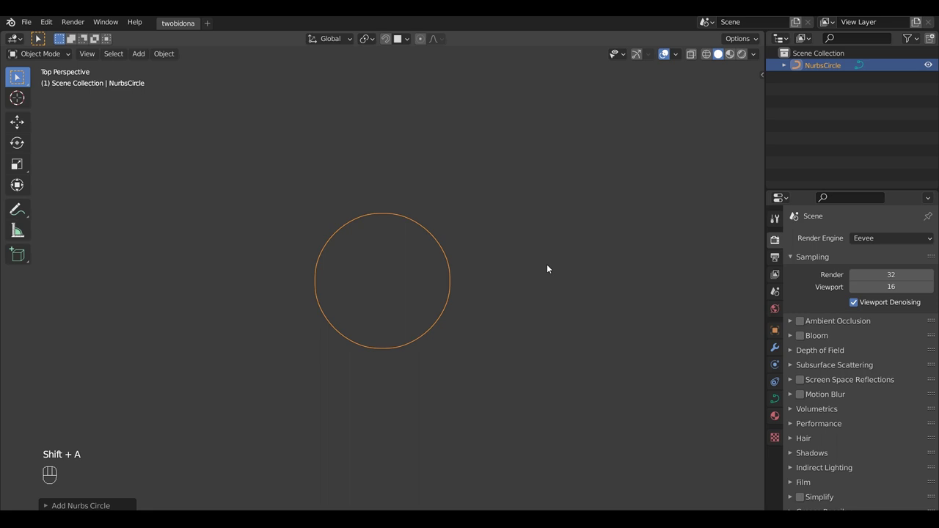
Step: Add a NURBS path and set the circle as its bevel object in Curve properties
key(shift+a)
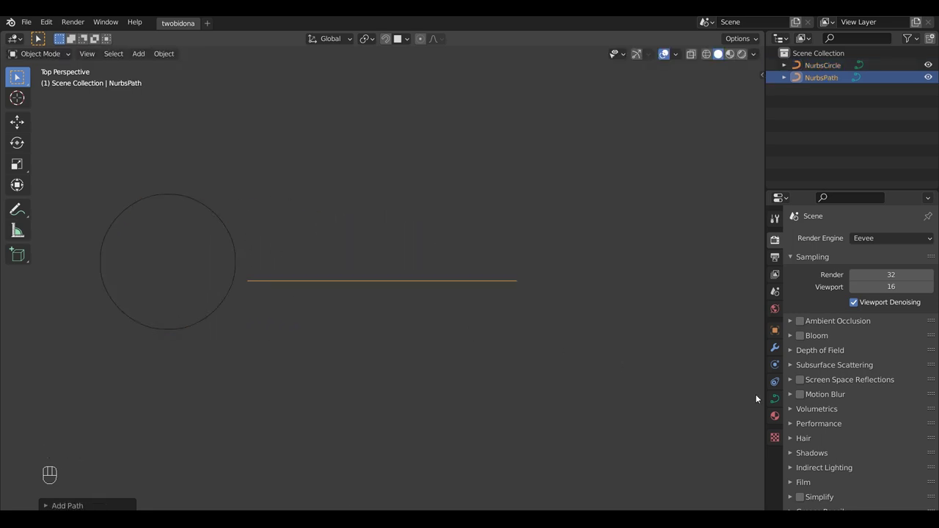
click(774, 401)
click(856, 441)
click(921, 458)
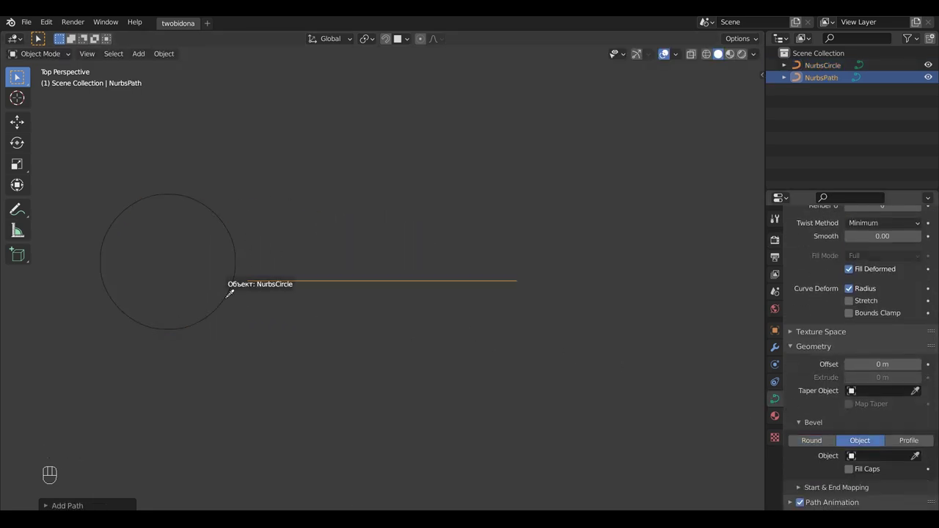
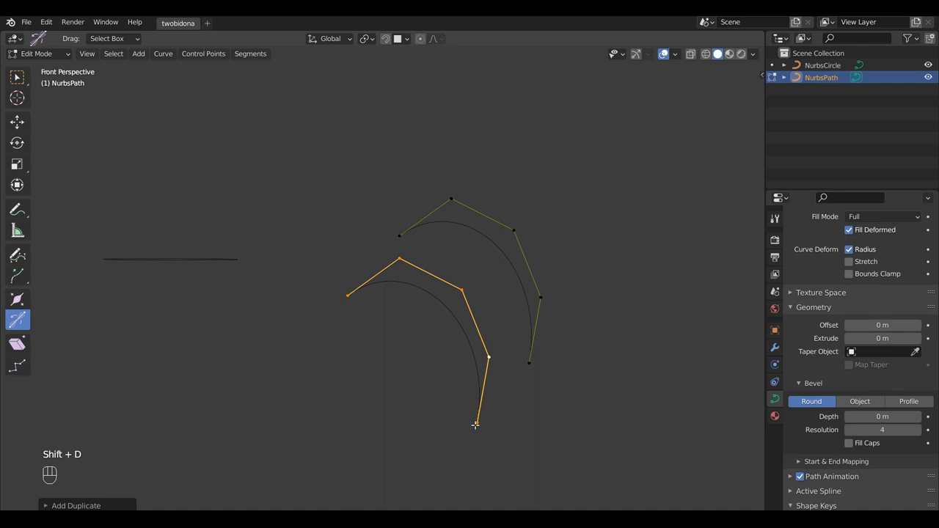
Step: Delete the NurbsCircle and convert the two-strand NurbsPath to a mesh
key(Tab)
click(221, 266)
key(x)
drag(416, 286, 776, 353)
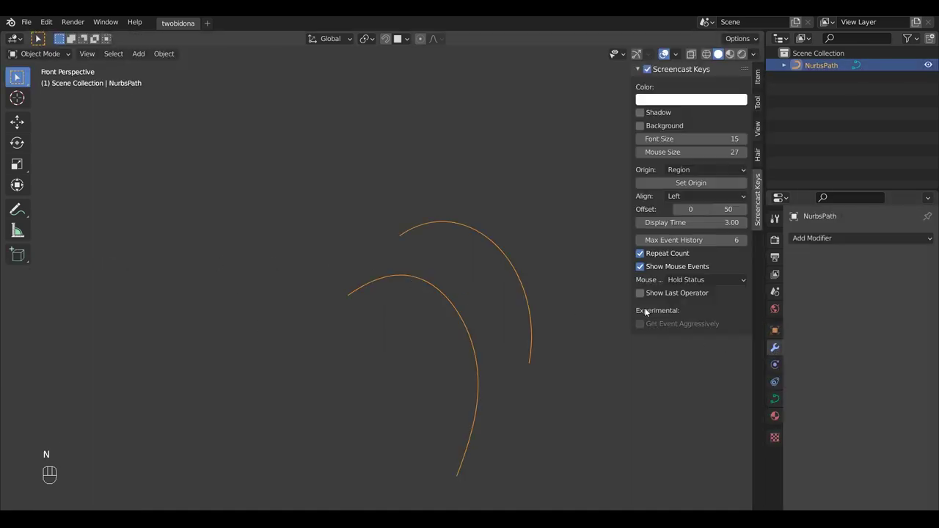
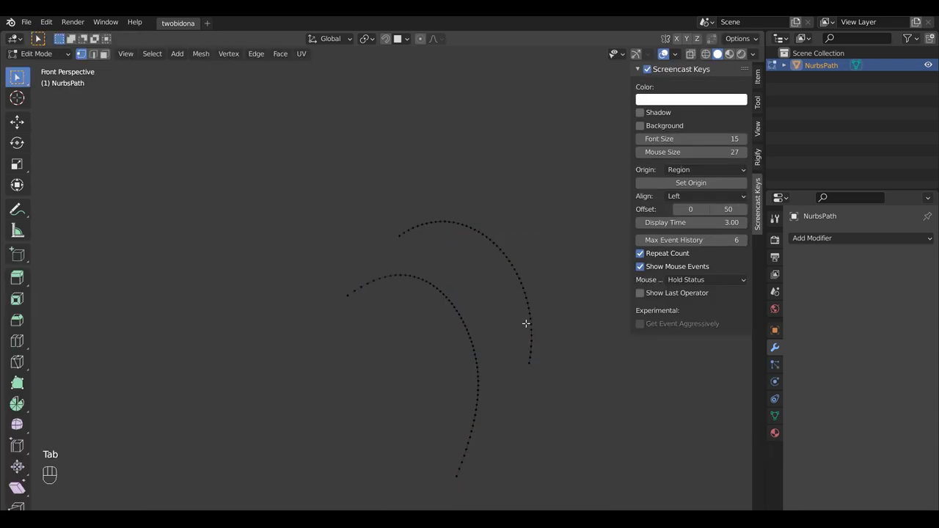
click(710, 128)
Step: Bring up the HairNet Hair panel in the N sidebar for the mesh strands
drag(933, 256, 604, 301)
key(ctrl+z)
key(Tab)
key(Tab)
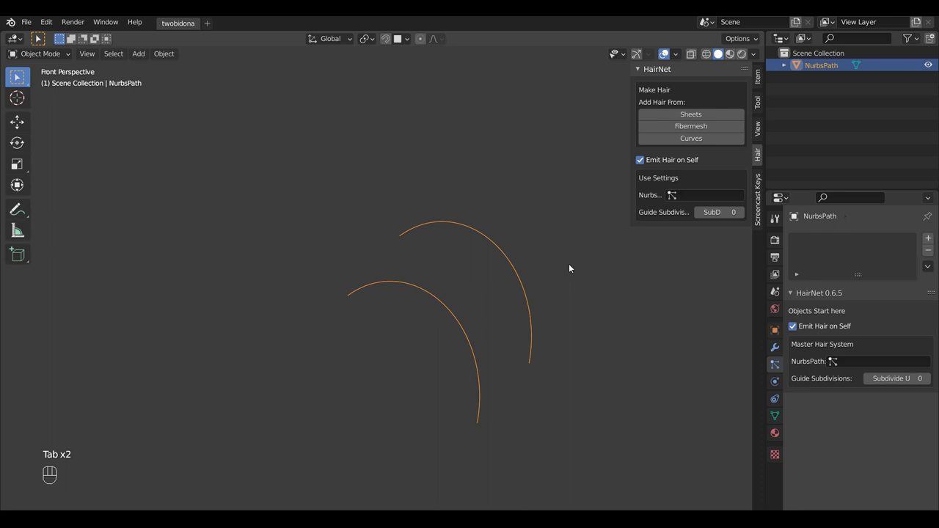
Step: Grow HairNet hair from the mesh strands and review the particle hair settings
click(792, 361)
click(857, 411)
click(796, 414)
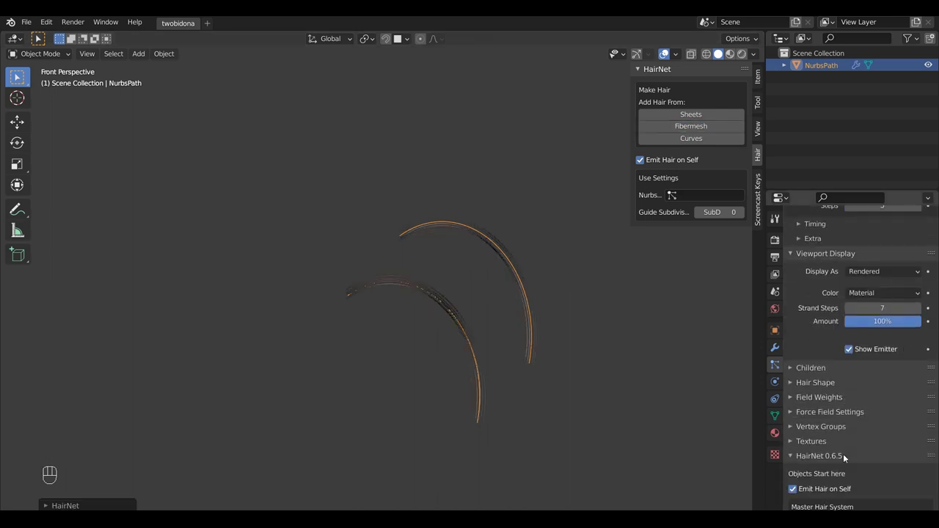
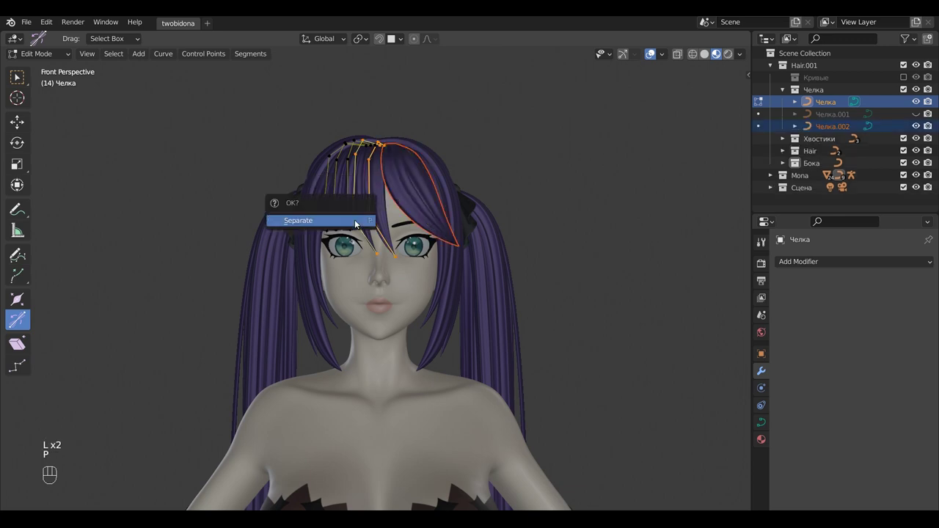
Step: Separate the selected fringe curves into their own strand objects
key(Tab)
click(356, 221)
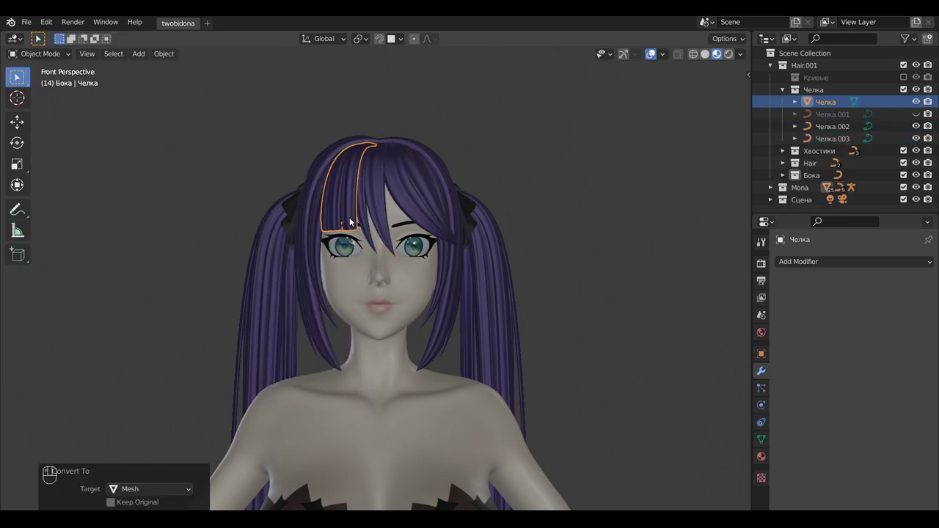
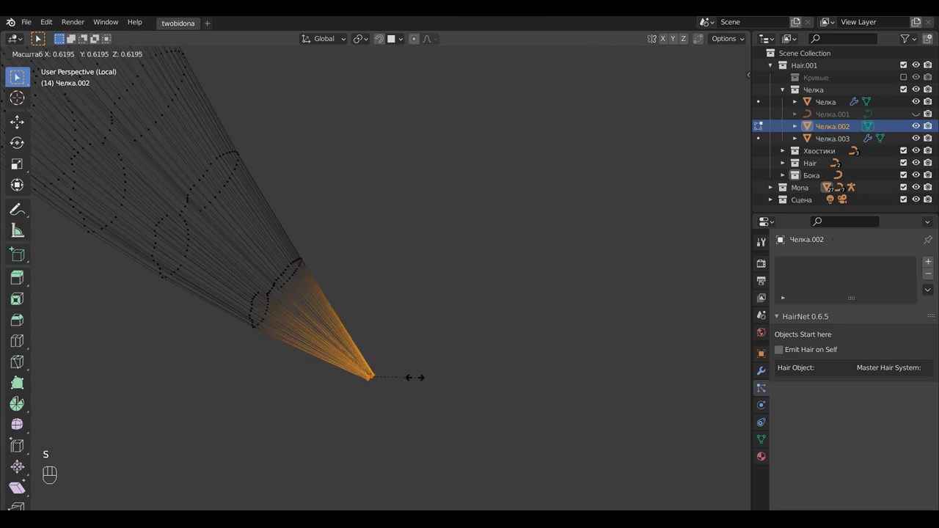
Step: Set the Hair sidebar's Use Settings to HairNet.001 for the Челка.002 piece
key(alt+z)
click(434, 368)
click(475, 329)
key(Tab)
key(KP_Divide)
key(n)
Step: Grow particle hair from the fringe piece with Add Hair From Sheets
drag(631, 165, 646, 182)
click(673, 196)
click(686, 130)
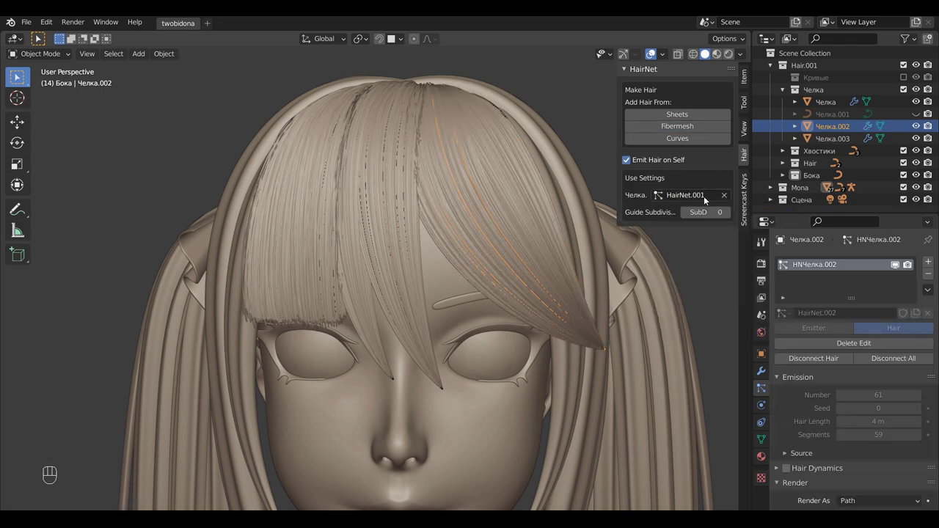
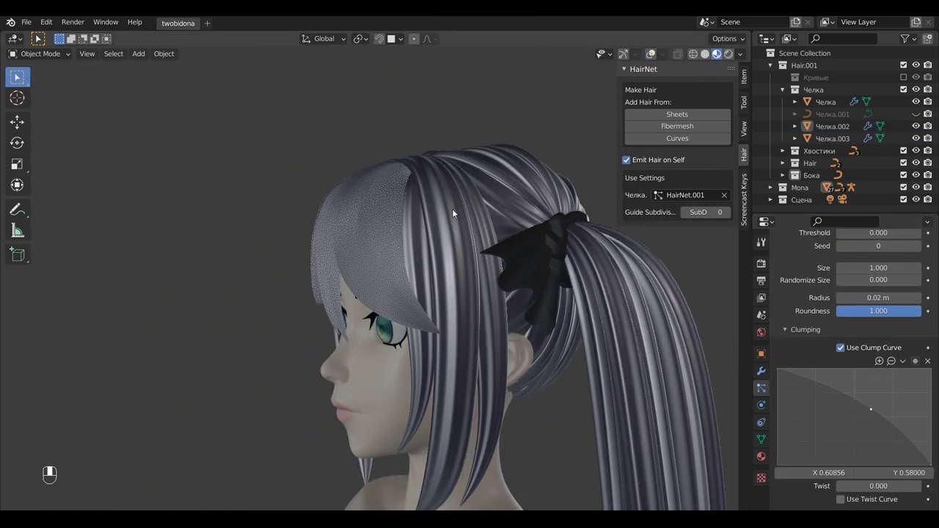
Step: Orbit around the character and preview the hair locks as rendered
drag(457, 253, 434, 251)
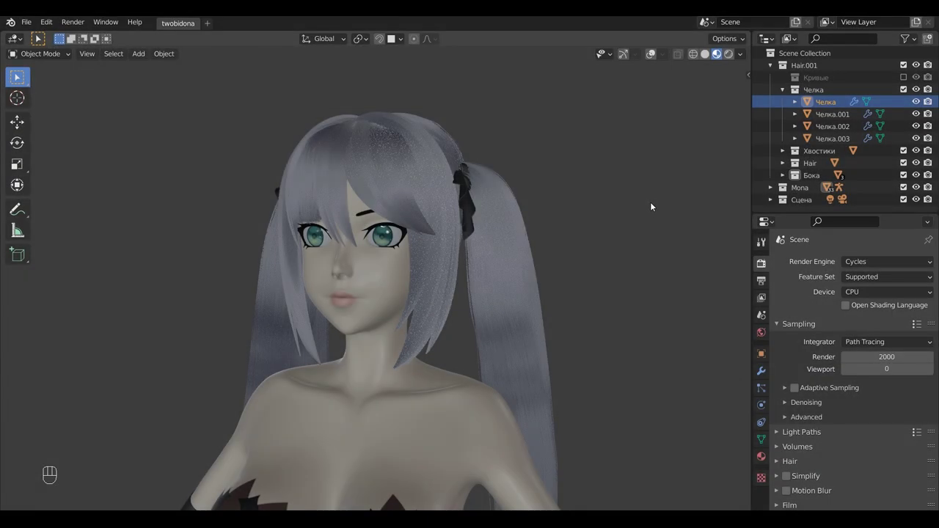
key(KP_Divide)
drag(494, 244, 568, 246)
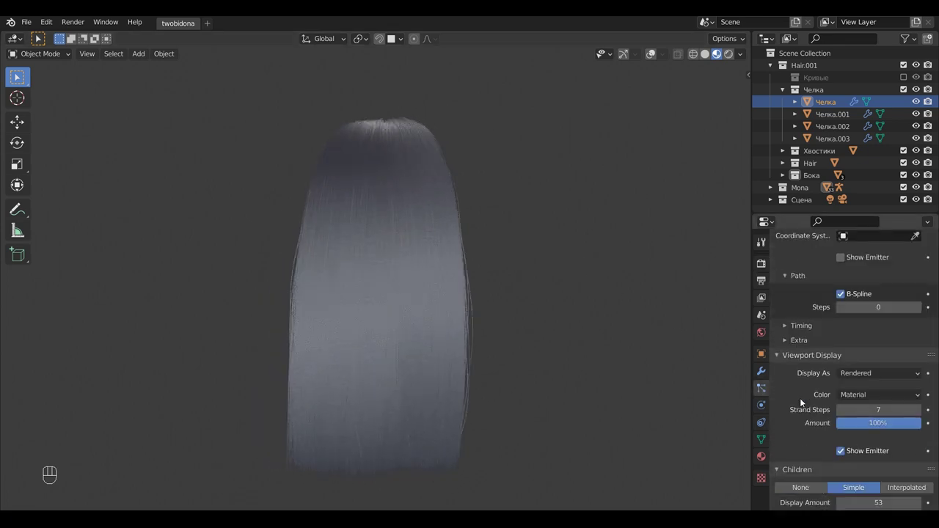
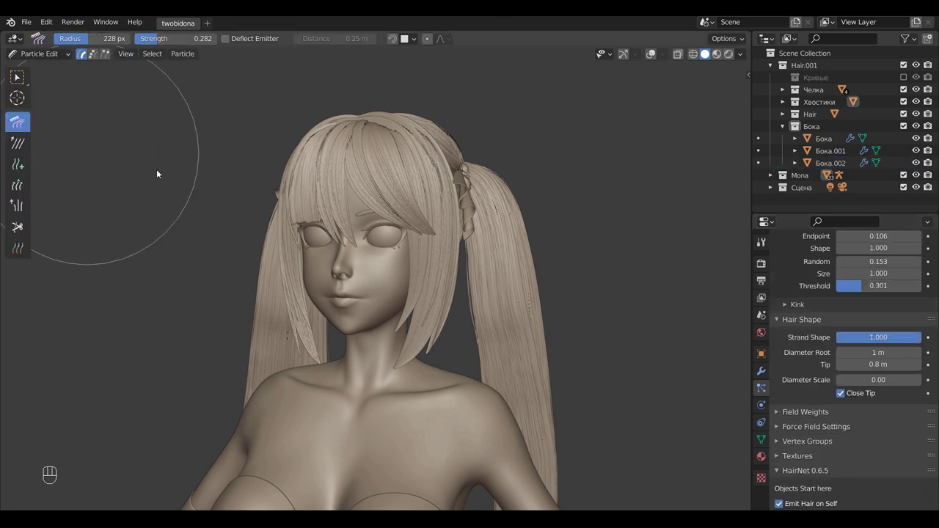
Step: Set the Comb brush to radius 163 px and strength 0.394 with its options shown
drag(655, 56, 495, 229)
drag(494, 229, 441, 233)
click(447, 274)
click(427, 233)
middle_click(438, 259)
click(656, 58)
click(458, 320)
Step: Comb the tail strands downward so they hang neatly behind the shoulder
drag(490, 323, 451, 317)
click(446, 370)
click(436, 289)
middle_click(441, 354)
key(shift+f)
key(f)
drag(454, 383, 462, 395)
drag(472, 352, 381, 350)
drag(421, 367, 434, 369)
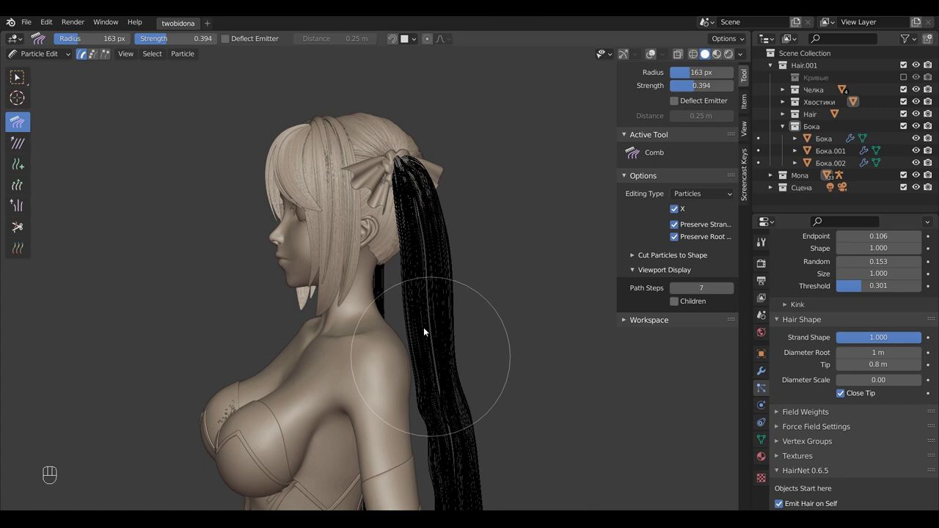